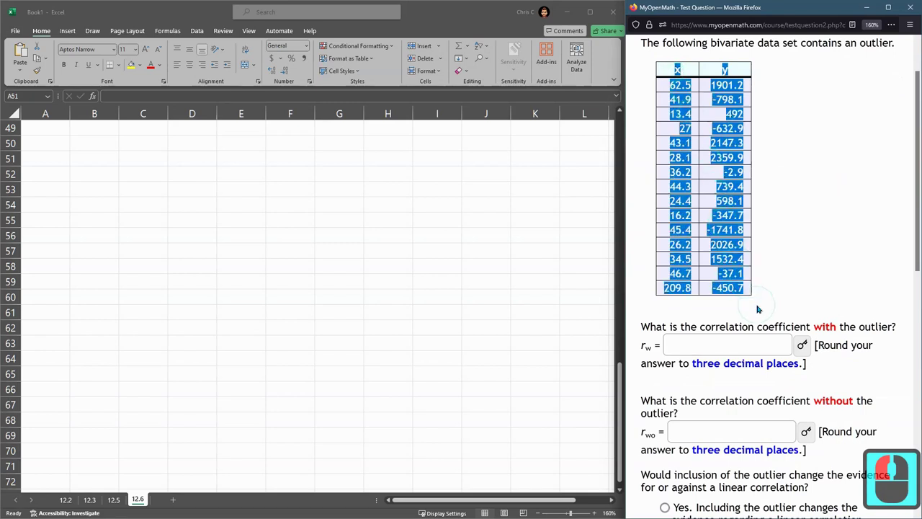
# Step: Copy the question's x and y data table and paste it into the sheet starting at A51
pyautogui.click(761, 305)
pyautogui.press('ctrl+c')
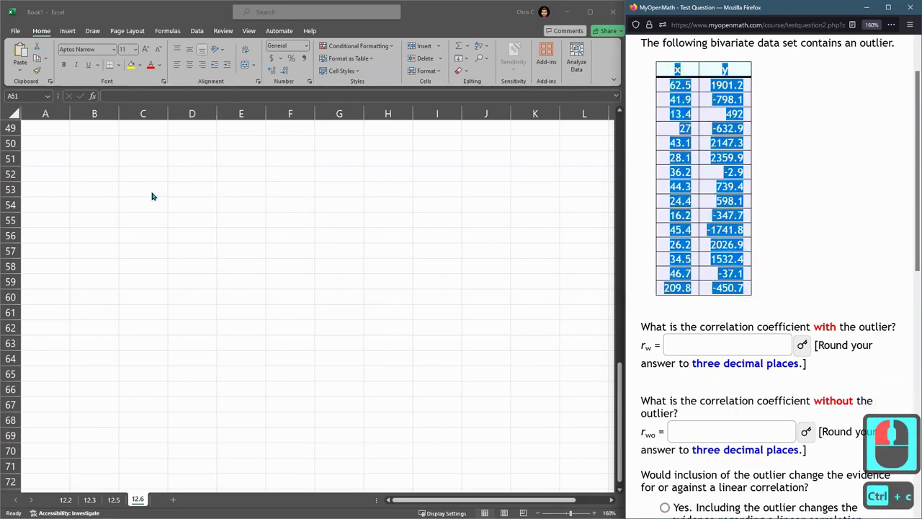
pyautogui.click(44, 165)
pyautogui.click(44, 154)
pyautogui.press('ctrl+v')
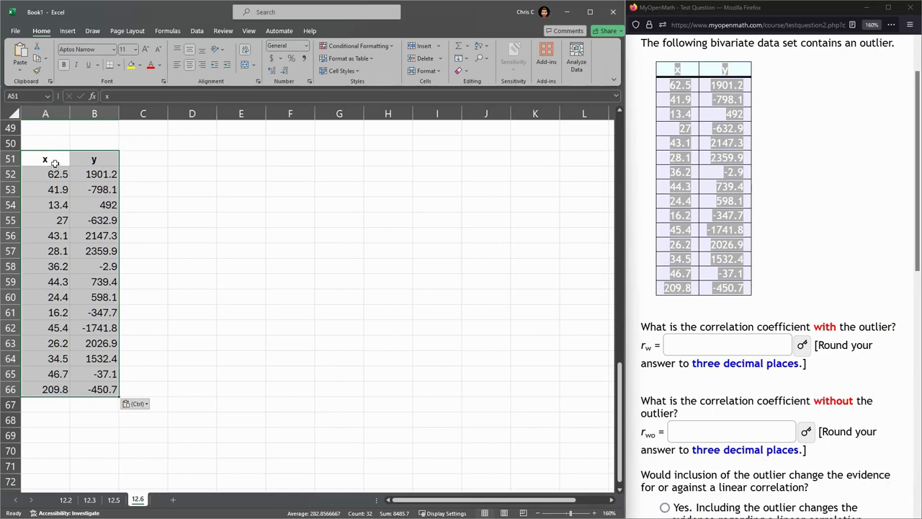
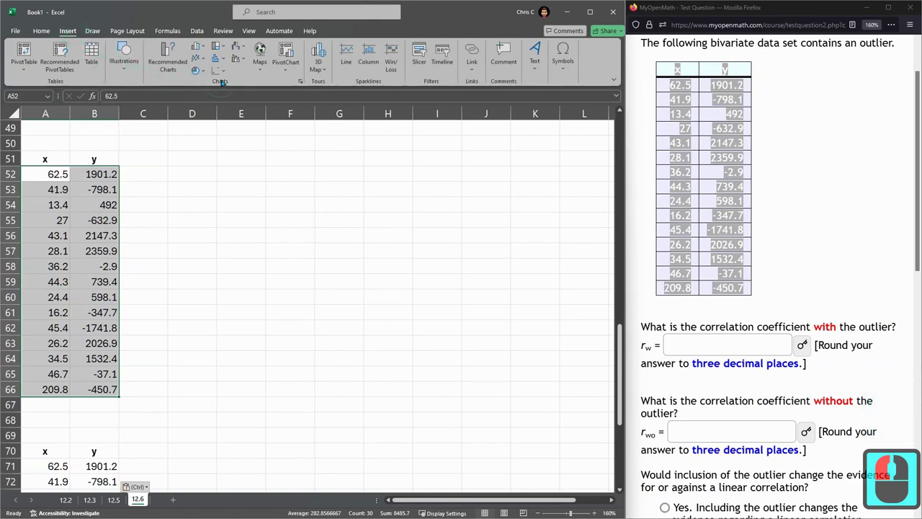
# Step: Insert a scatter chart of the 15 x/y pairs and select its data series with the outlier near x 210
pyautogui.click(227, 81)
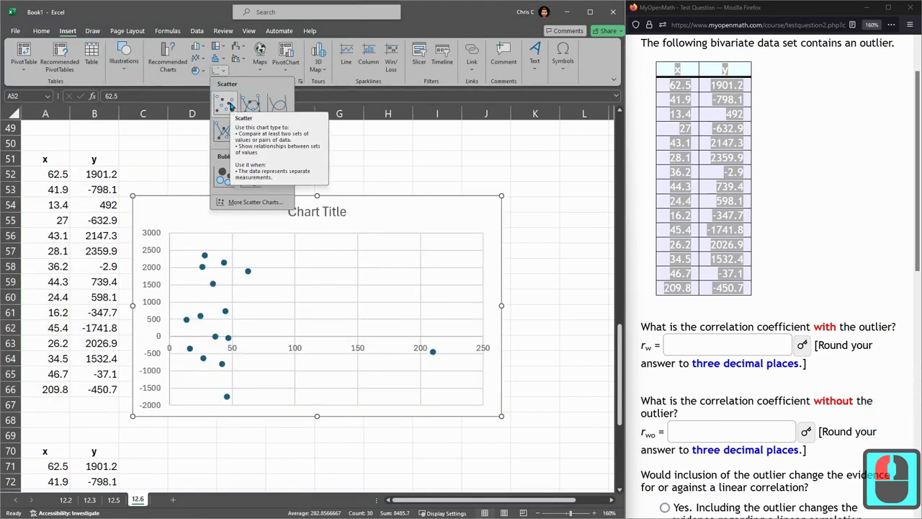
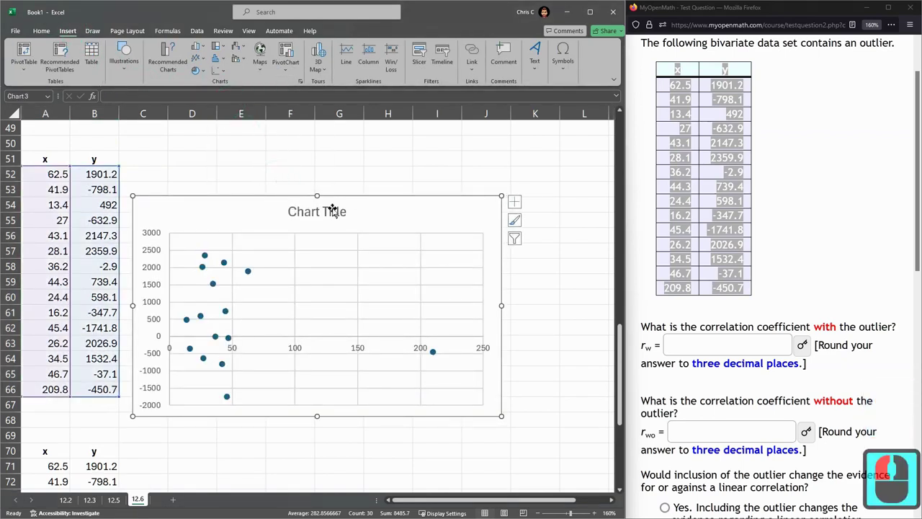
pyautogui.click(436, 355)
pyautogui.click(375, 220)
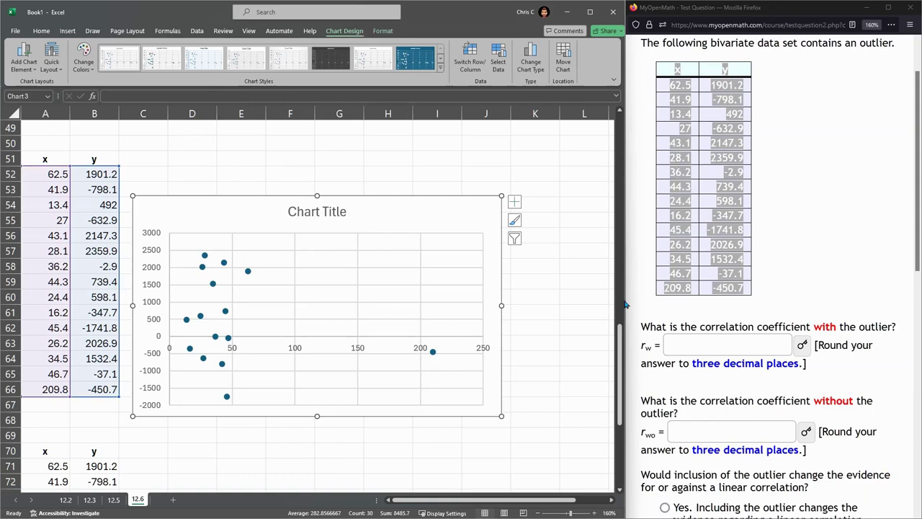
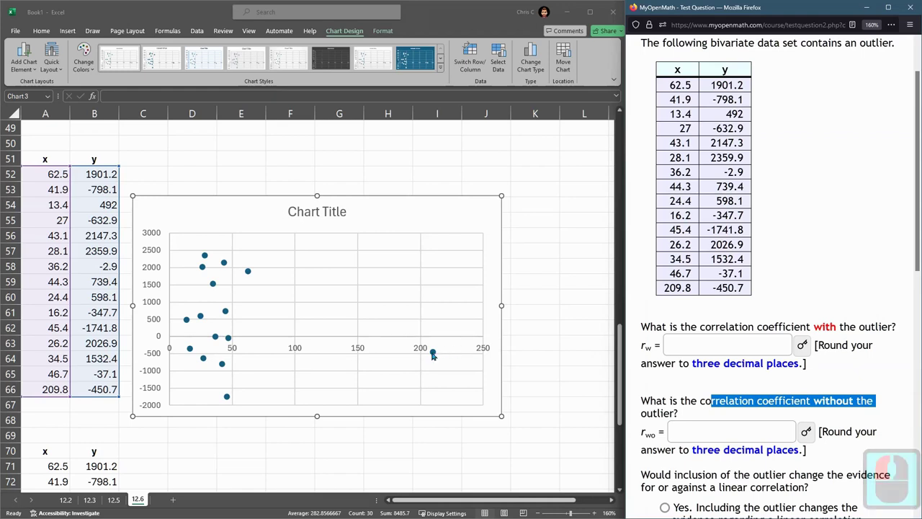
pyautogui.click(436, 354)
pyautogui.click(437, 354)
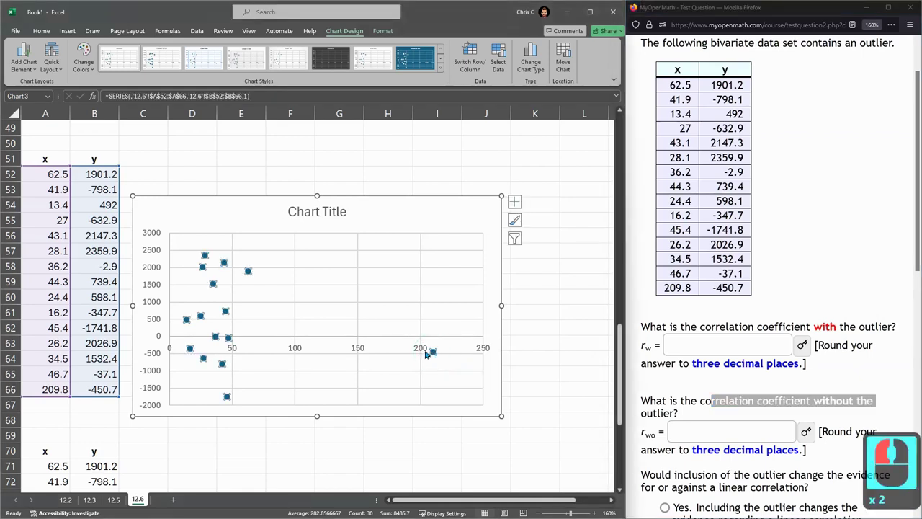
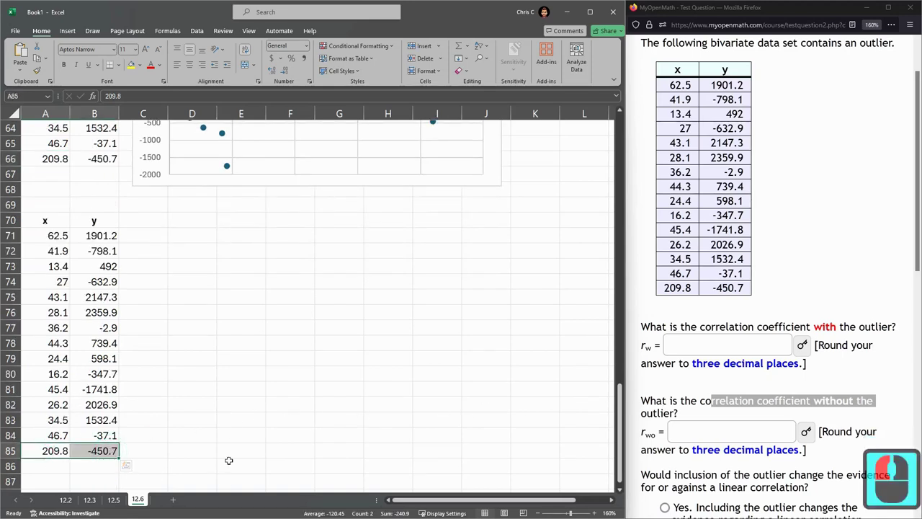
# Step: Delete the outlier row from the second copy and insert a scatter chart of the remaining 14 pairs
pyautogui.press('Delete')
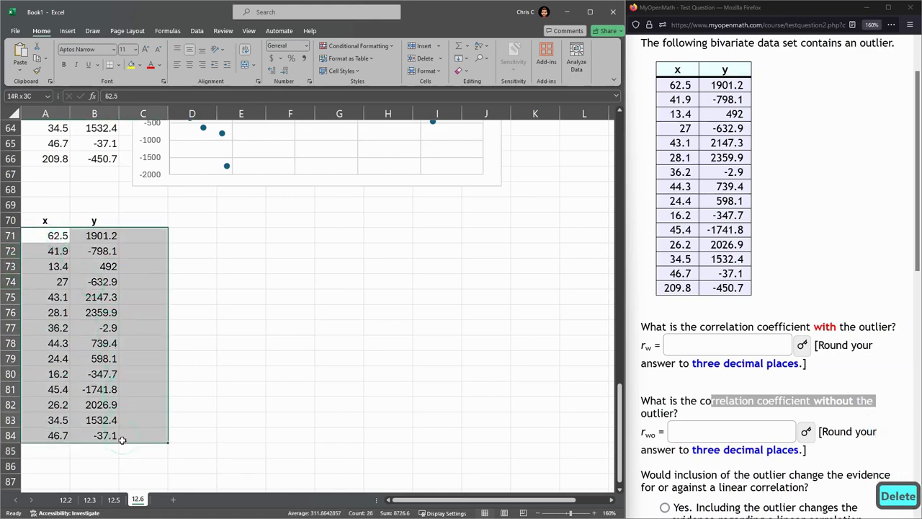
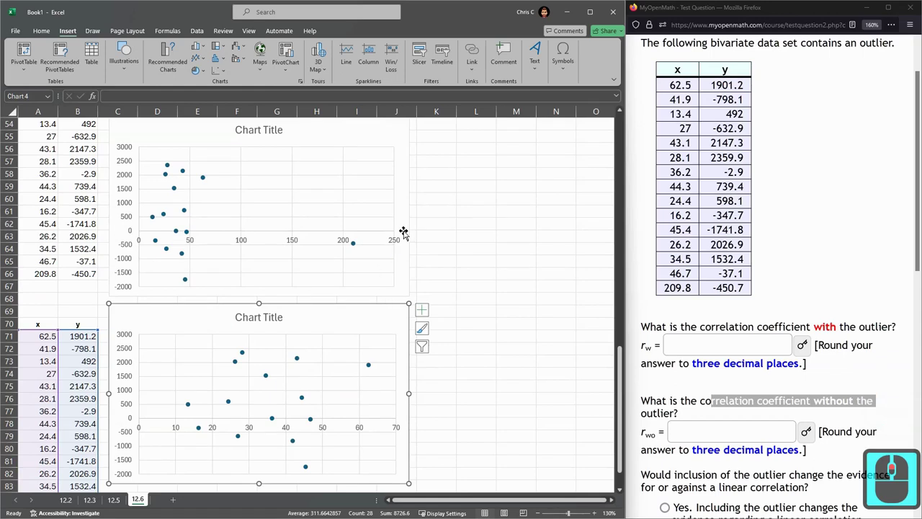
pyautogui.click(400, 244)
pyautogui.click(475, 340)
pyautogui.click(395, 407)
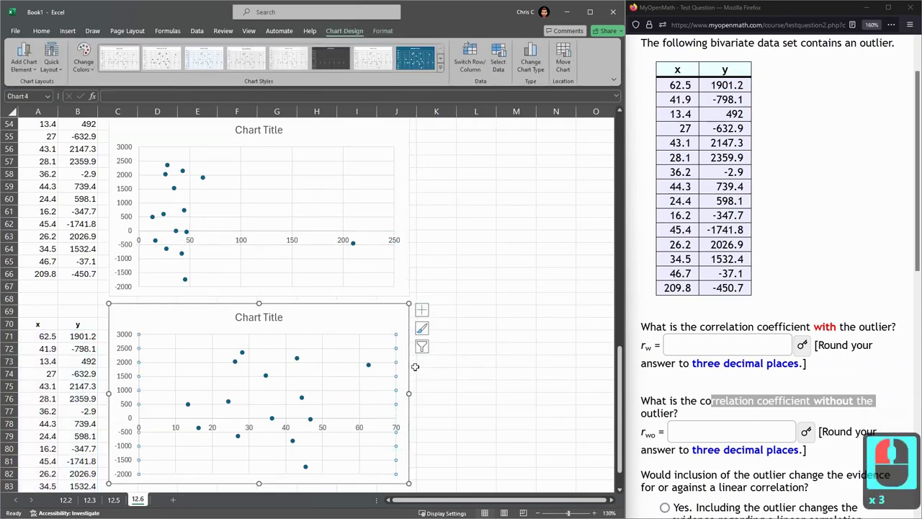
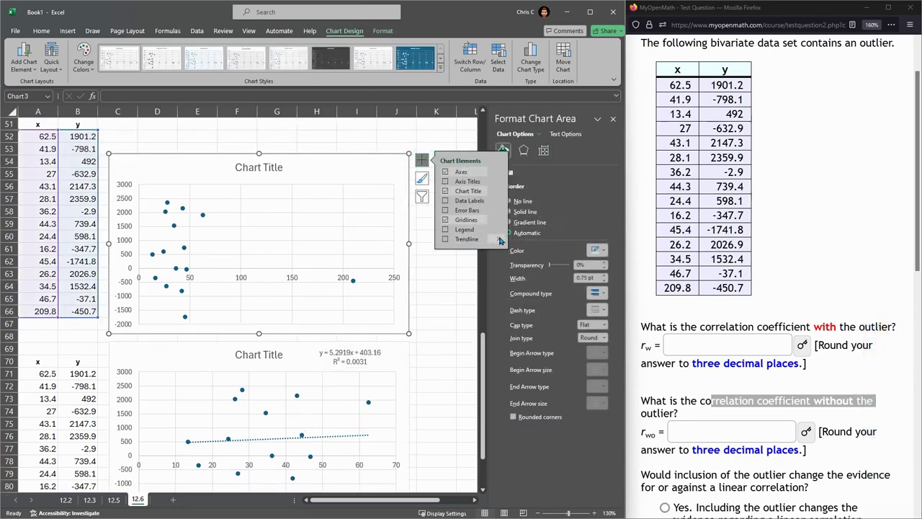
# Step: Add a linear trendline with equation and R² to the chart via Chart Elements
pyautogui.click(502, 240)
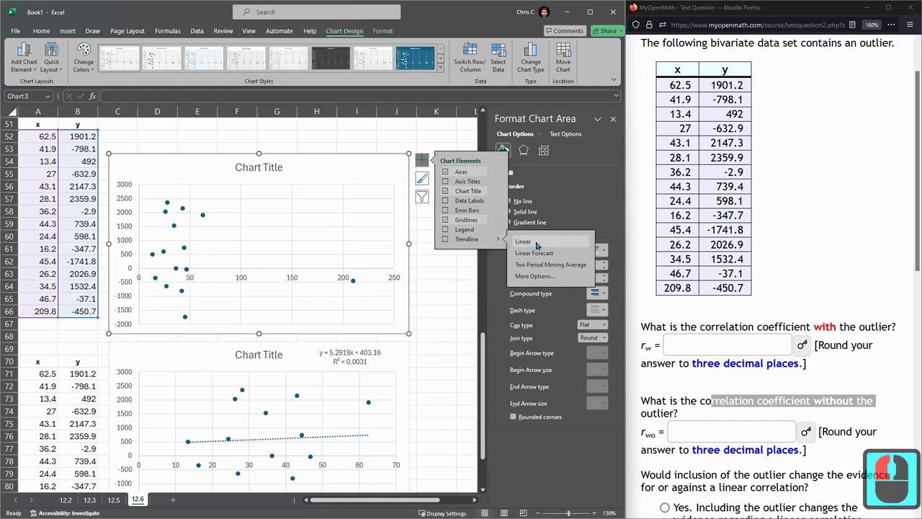
pyautogui.click(543, 277)
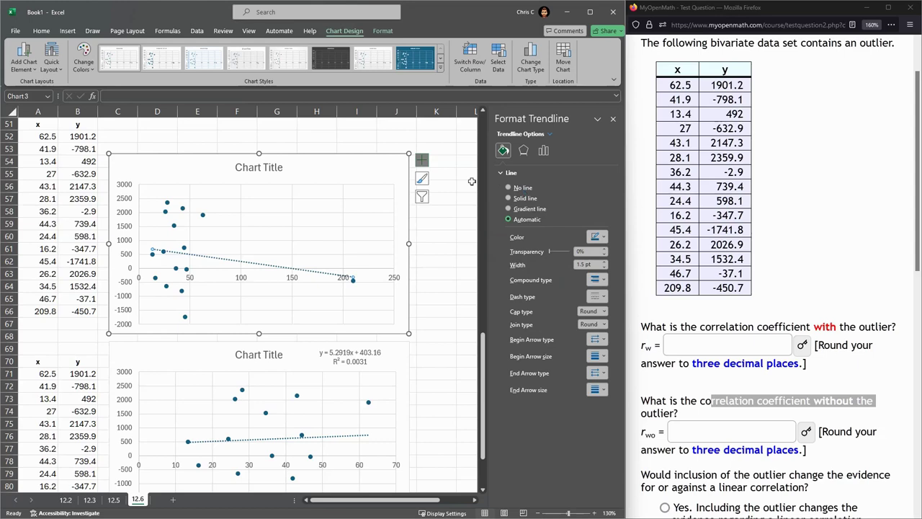
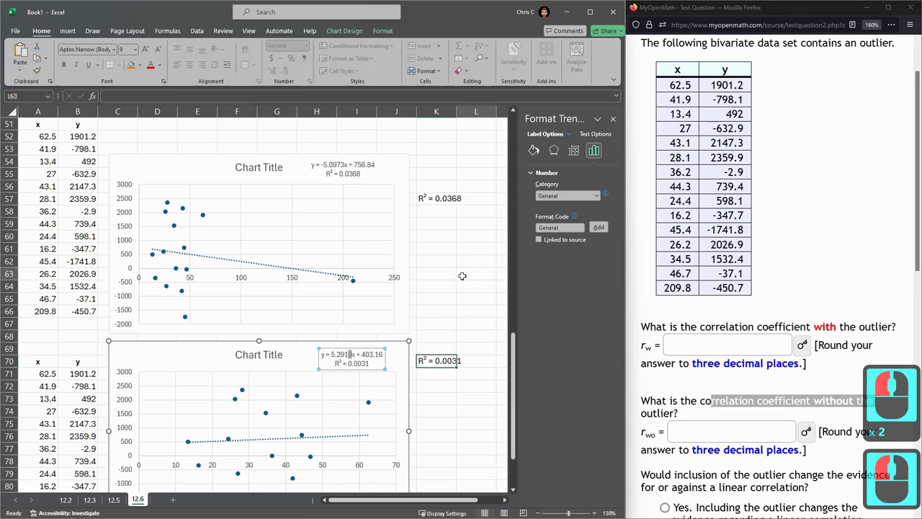
# Step: Copy the trendline R² values 0.0368 and 0.0031 into cells above the charts
pyautogui.click(461, 271)
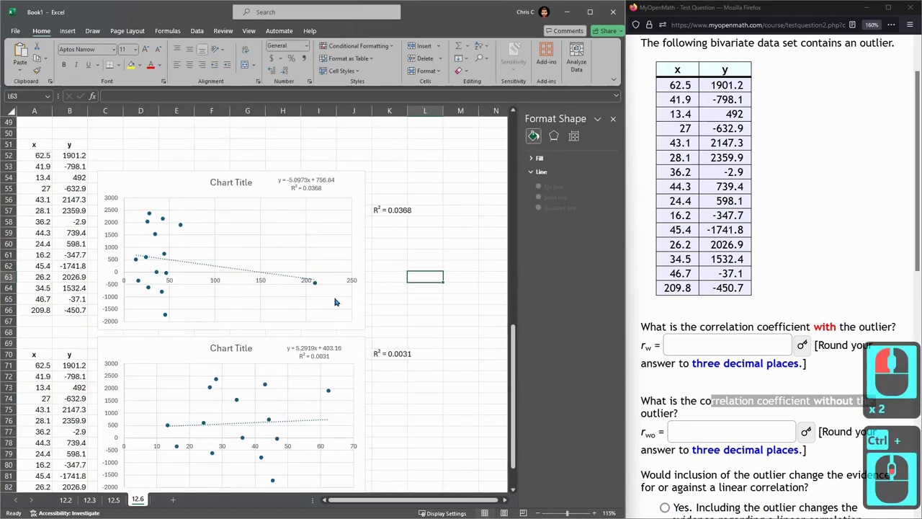
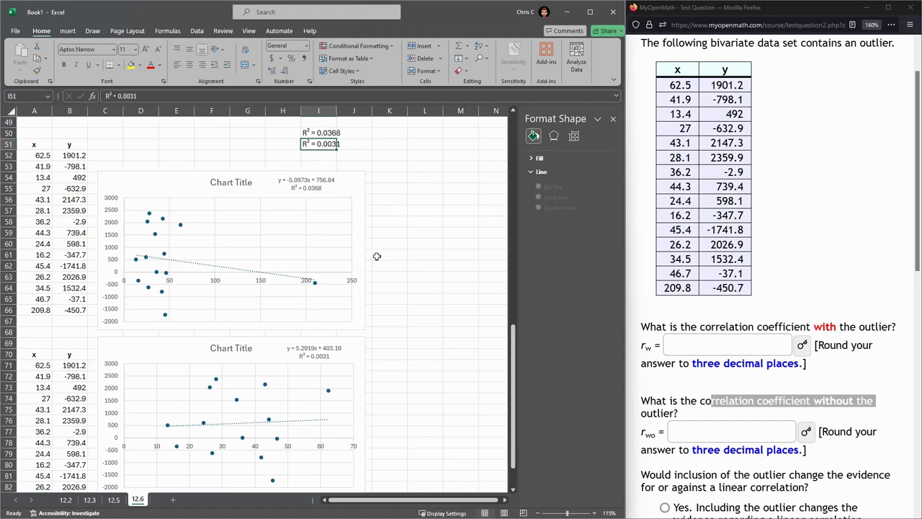
# Step: Select the full-data scatter chart and stretch it much wider across the columns
pyautogui.click(364, 263)
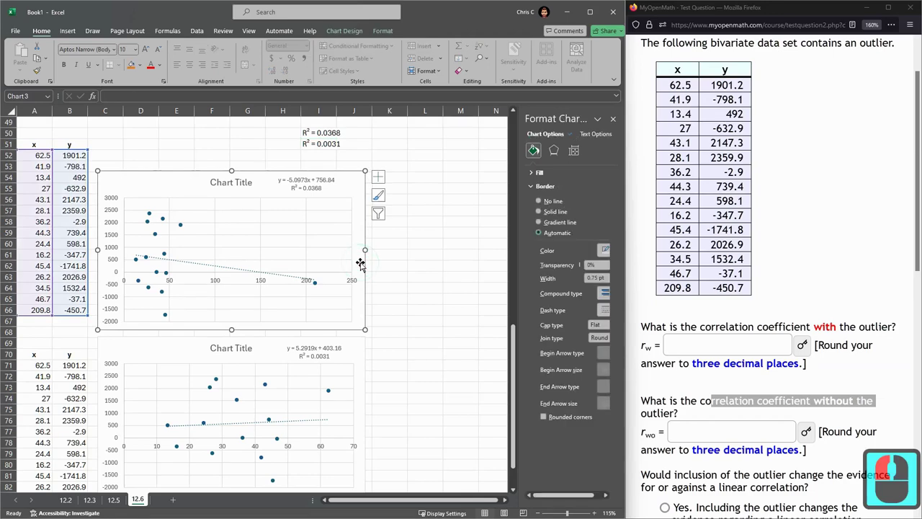
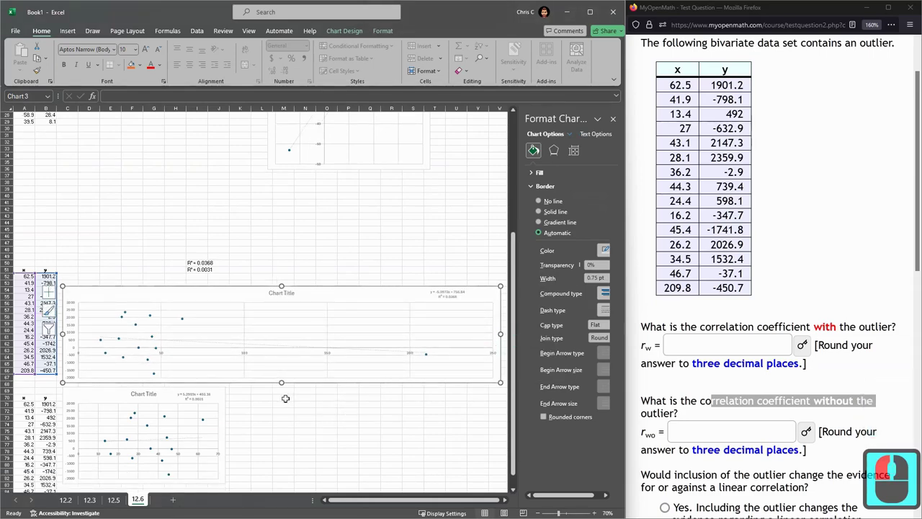
pyautogui.click(306, 395)
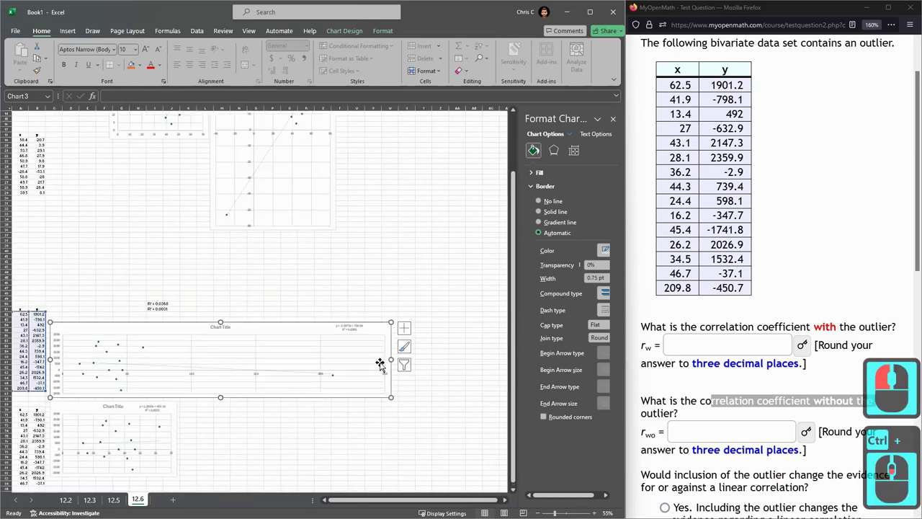
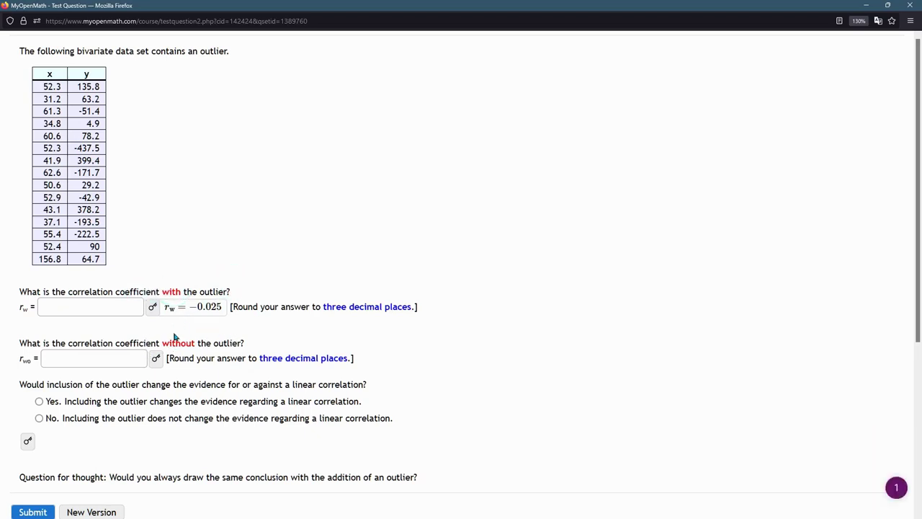
# Step: Reveal the without-outlier key −0.283 and the No answer for the evidence question
pyautogui.click(159, 360)
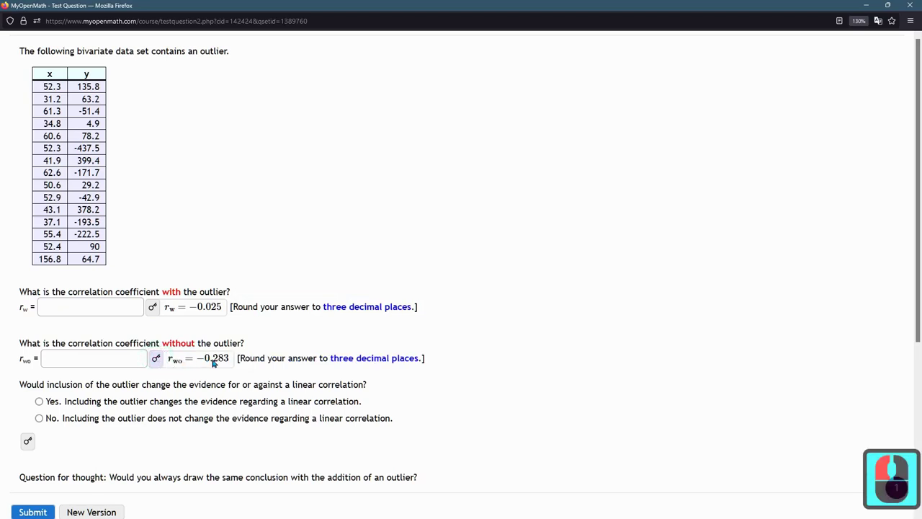
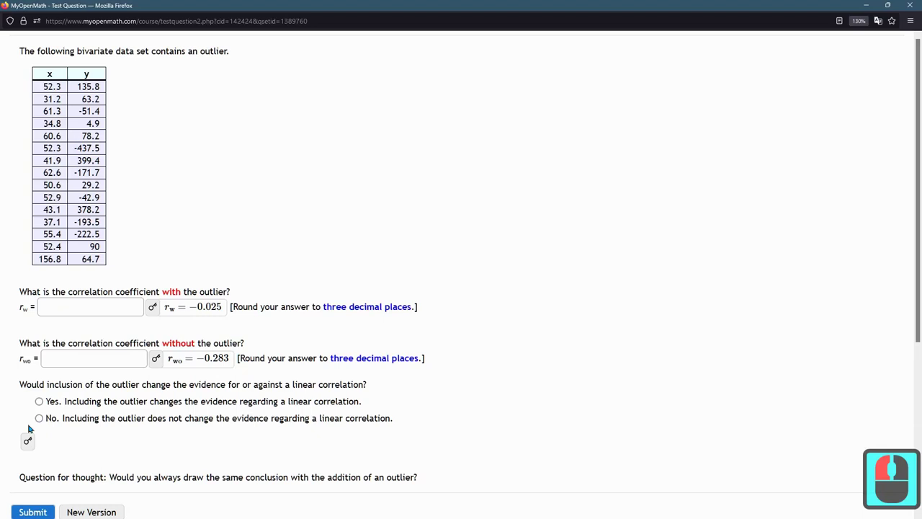
pyautogui.click(31, 441)
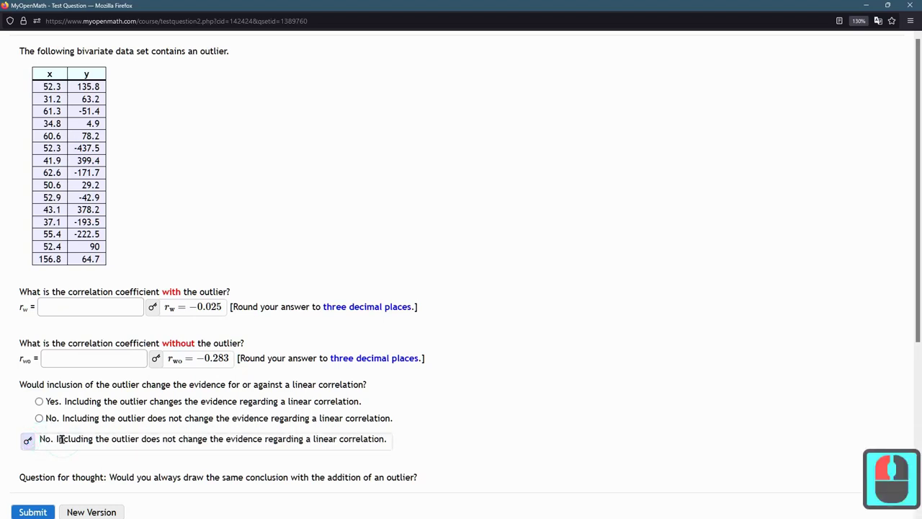
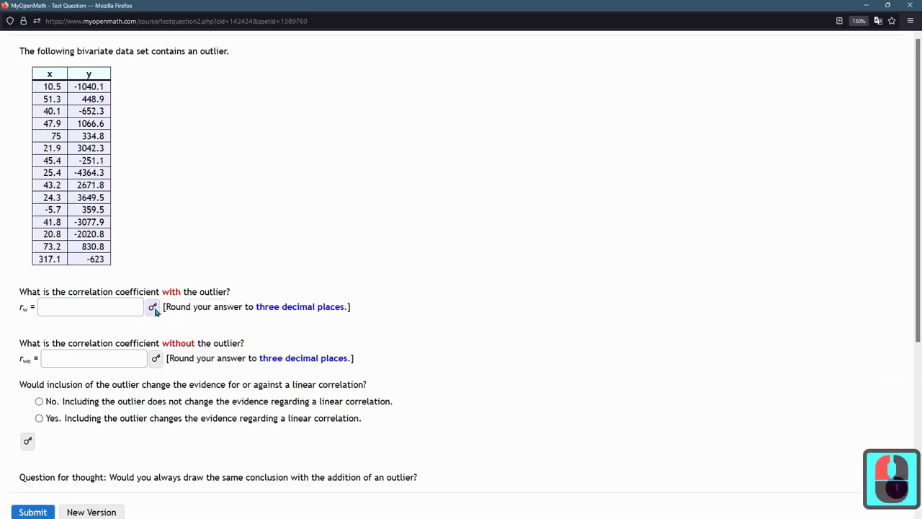
# Step: Reveal both correlation keys for the new version and choose No for the evidence question
pyautogui.click(158, 310)
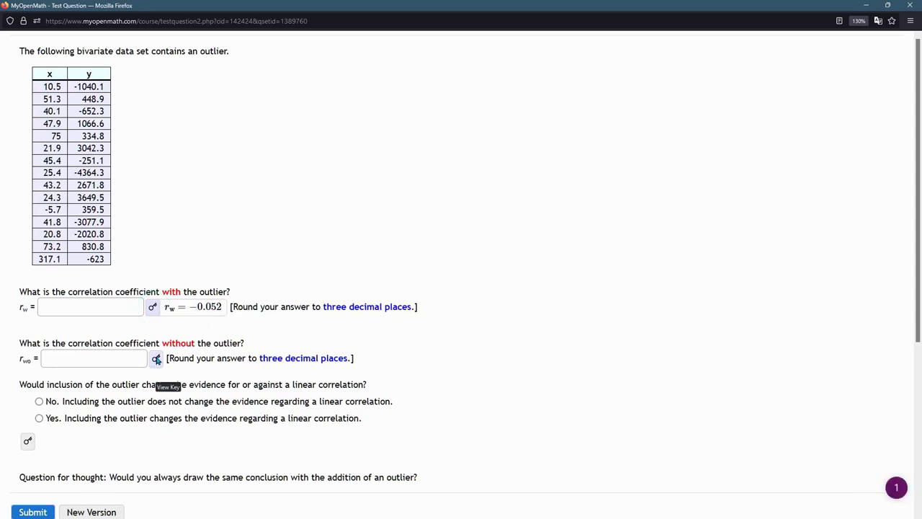
pyautogui.click(160, 358)
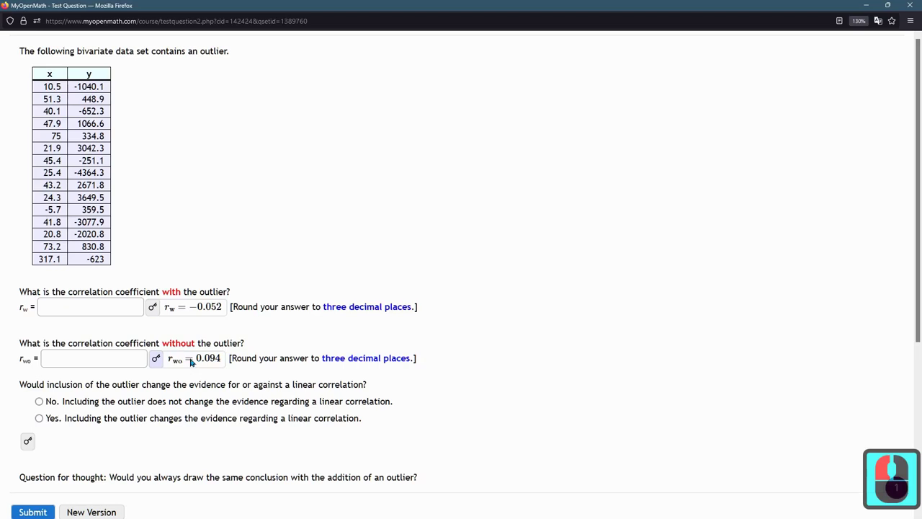
pyautogui.click(43, 403)
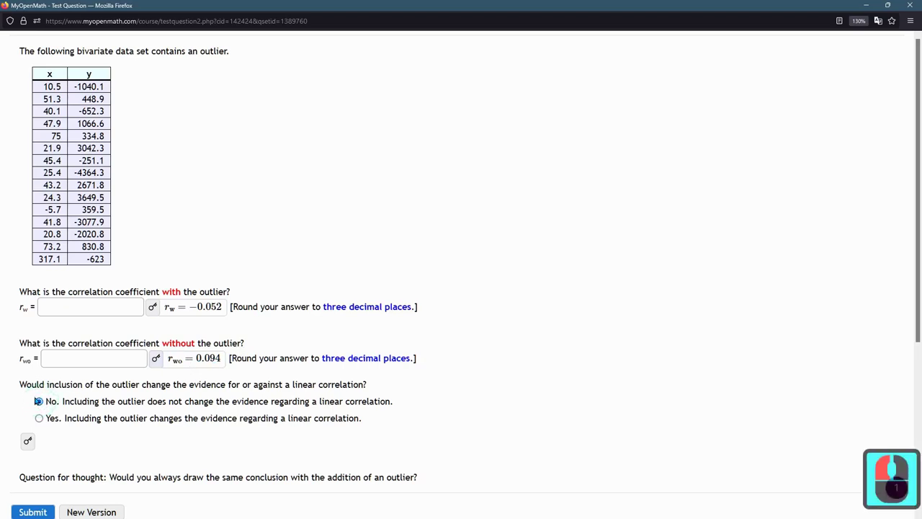
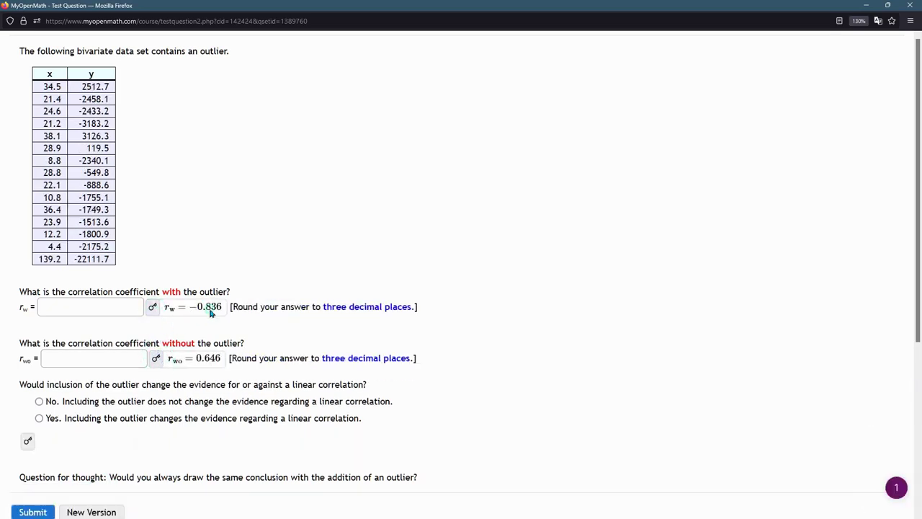
# Step: Reveal the correlation answer keys beside both boxes for the fresh data set
pyautogui.click(212, 310)
pyautogui.click(212, 311)
pyautogui.click(212, 310)
pyautogui.doubleClick(212, 310)
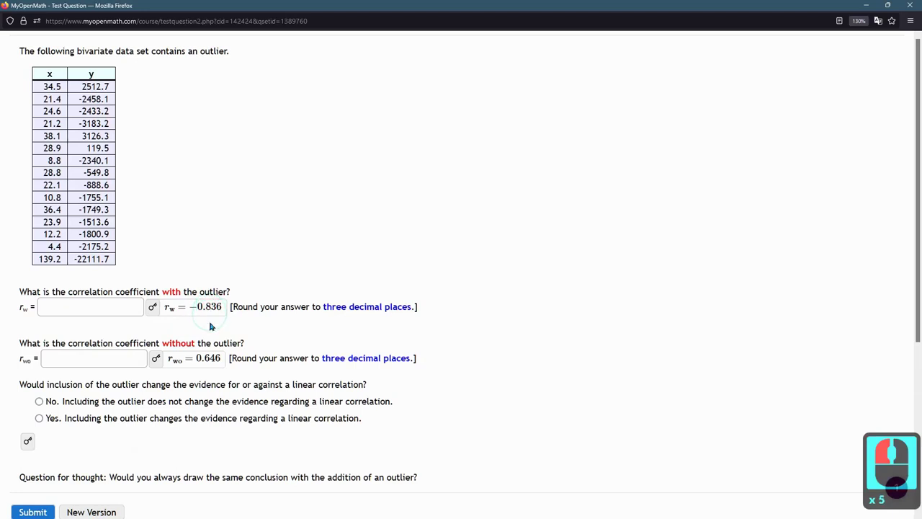
pyautogui.click(212, 361)
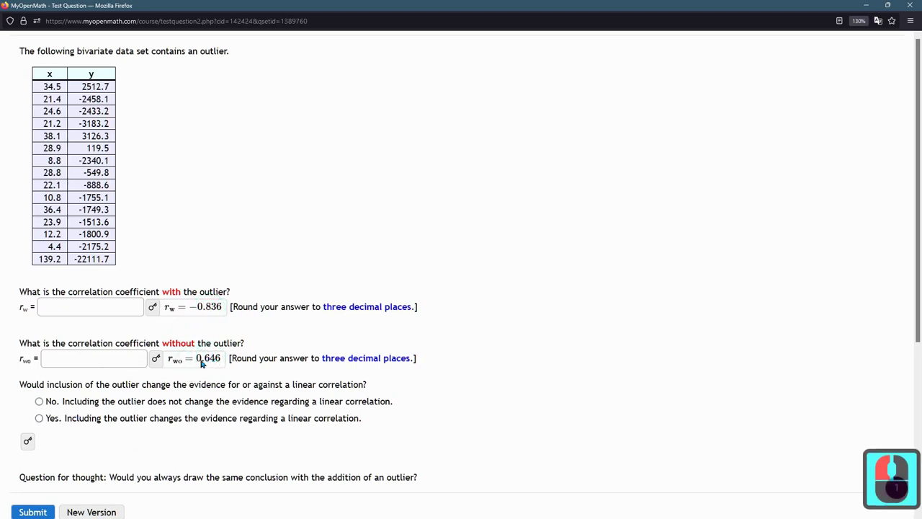
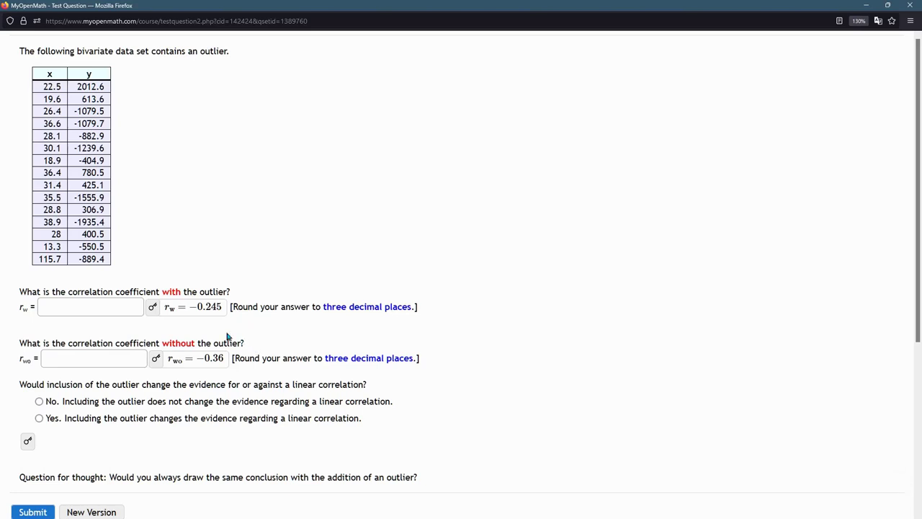
# Step: Show the new version's keys −0.245 with, −0.36 without, and the No evidence answer
pyautogui.click(213, 325)
pyautogui.click(215, 364)
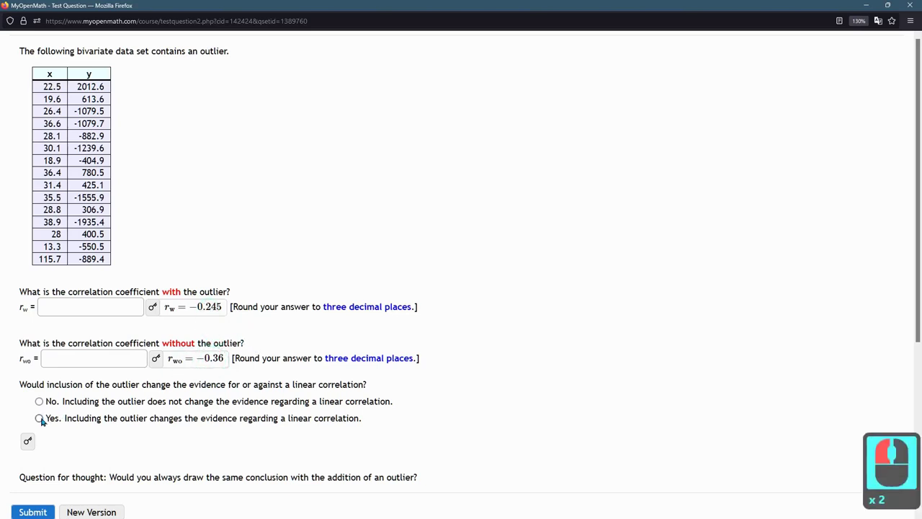
pyautogui.click(31, 442)
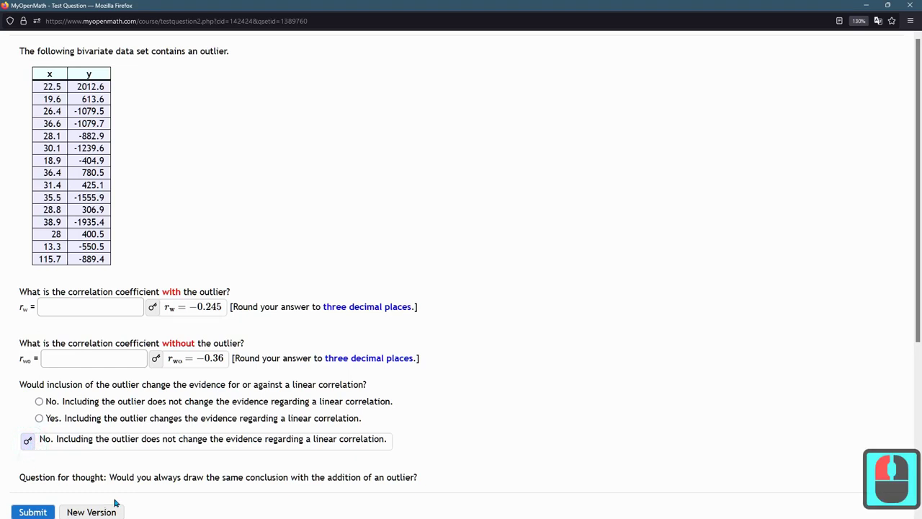
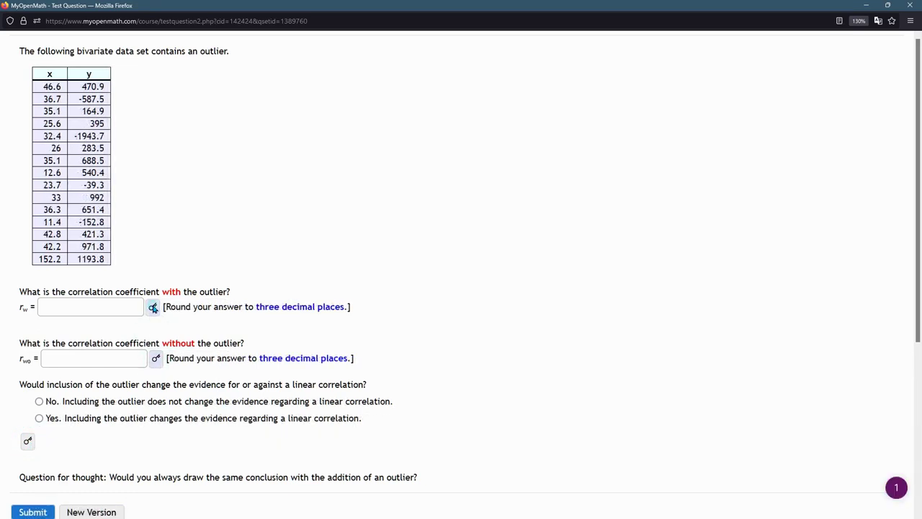
# Step: Reveal the correlation keys 0.358 with and 0.143 without the outlier
pyautogui.click(157, 307)
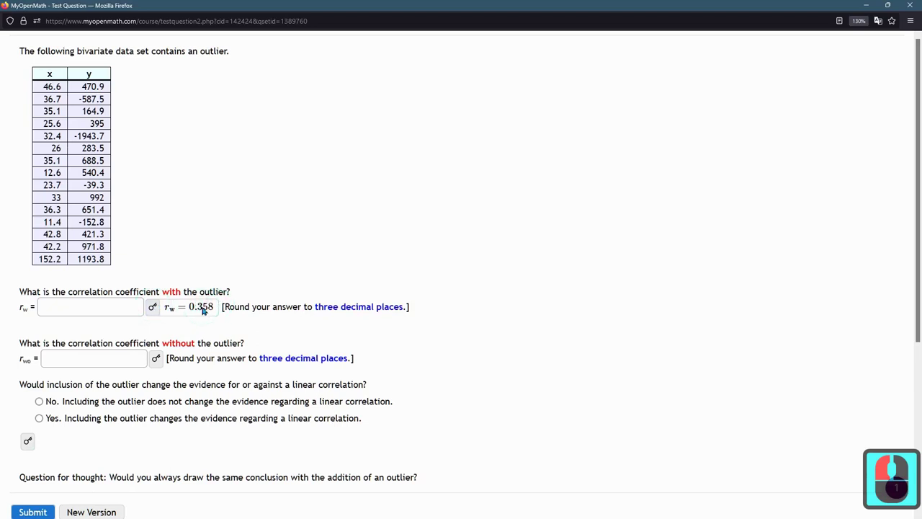
pyautogui.click(214, 308)
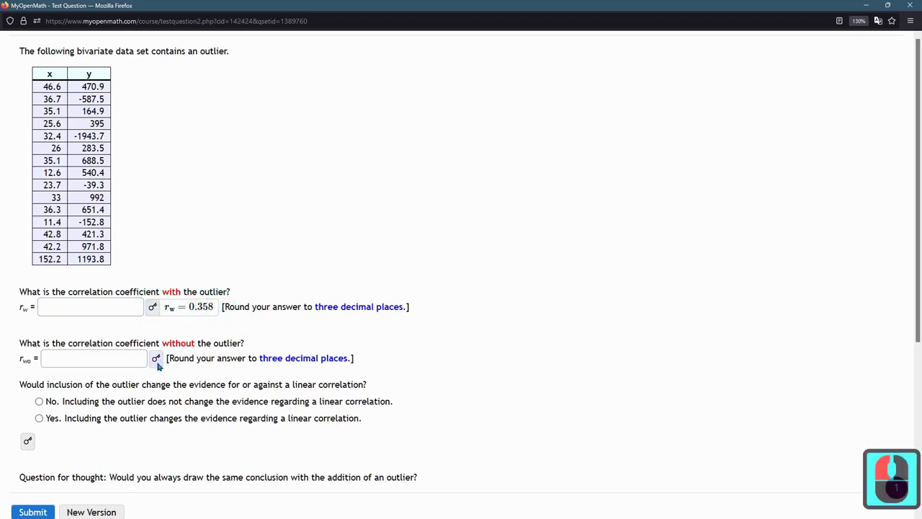
pyautogui.click(160, 360)
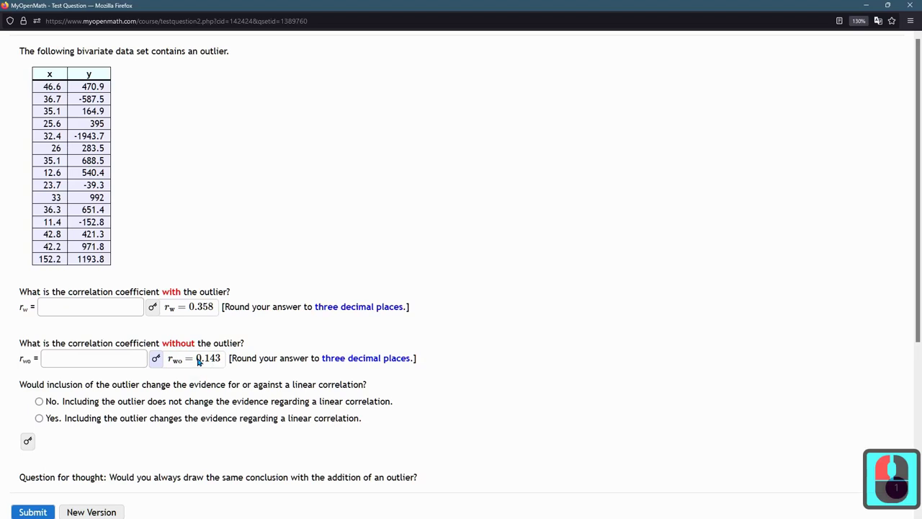
pyautogui.click(214, 360)
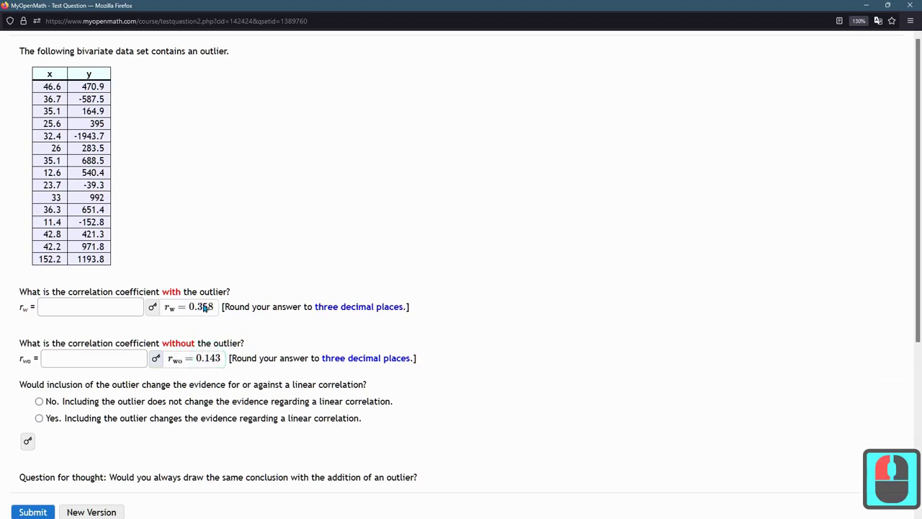
pyautogui.doubleClick(209, 307)
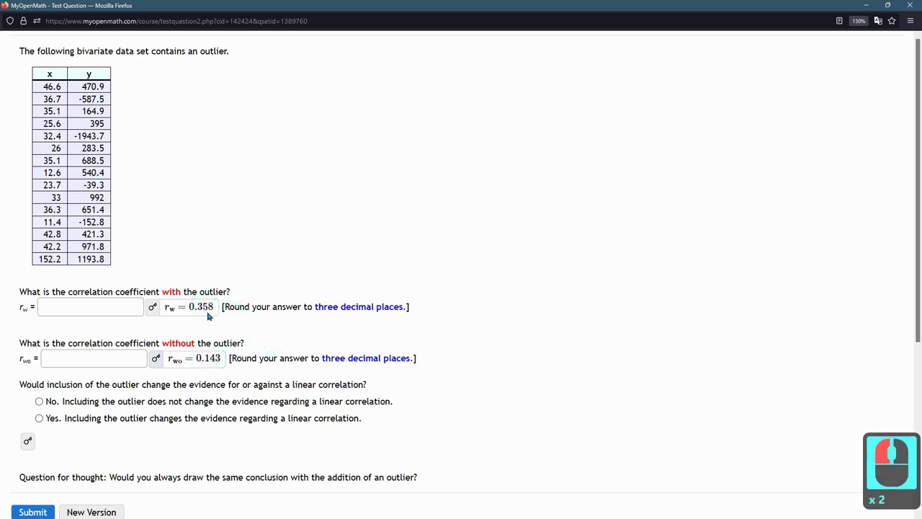
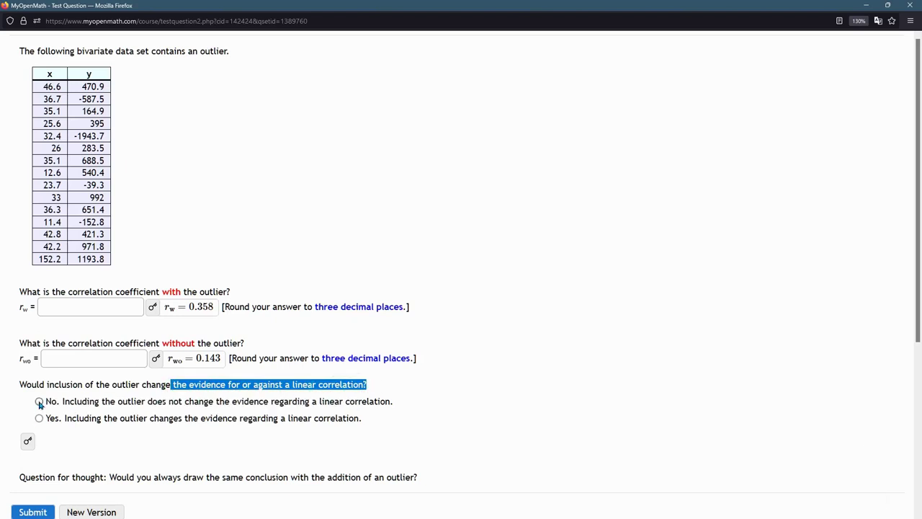
# Step: Select No for whether the outlier changes the evidence and confirm it with its key
pyautogui.click(42, 403)
pyautogui.click(28, 445)
pyautogui.click(204, 310)
pyautogui.click(217, 311)
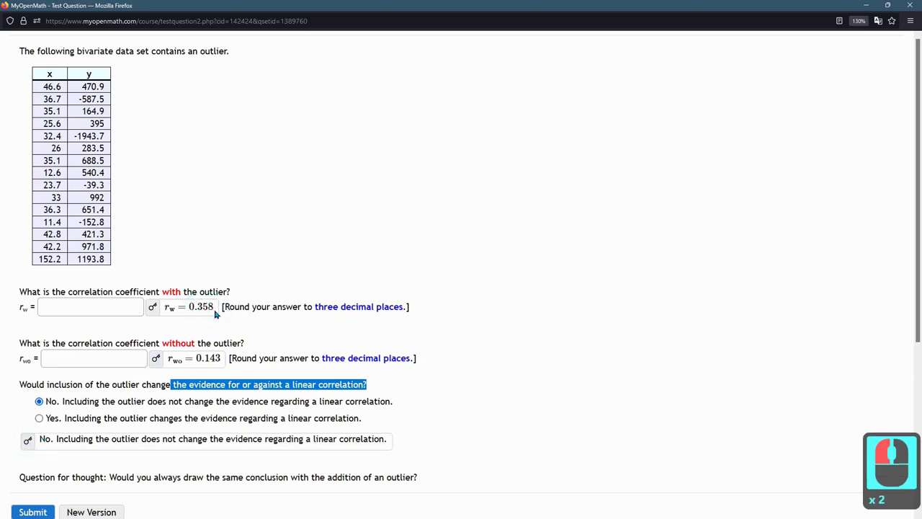
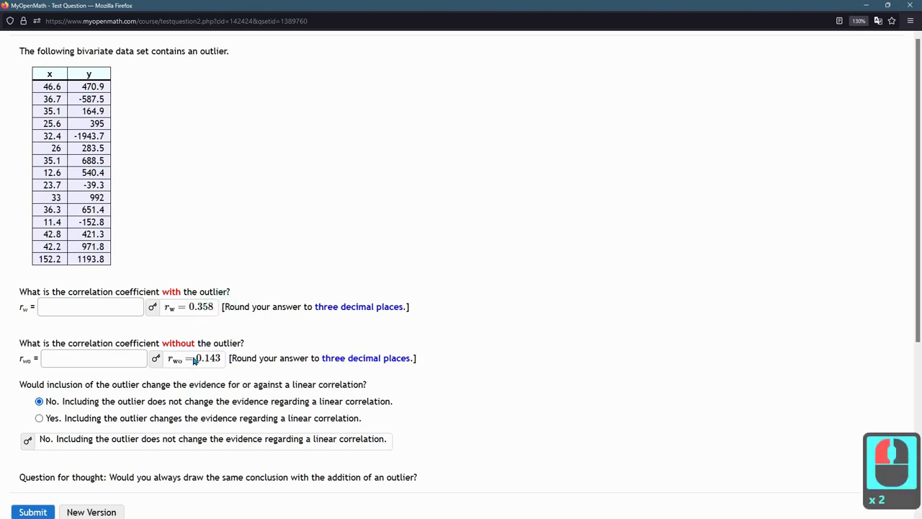
pyautogui.click(227, 359)
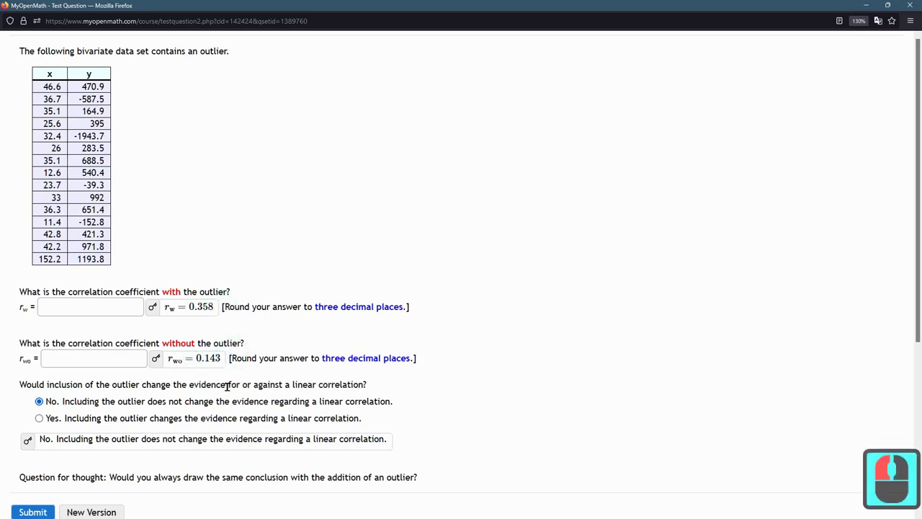